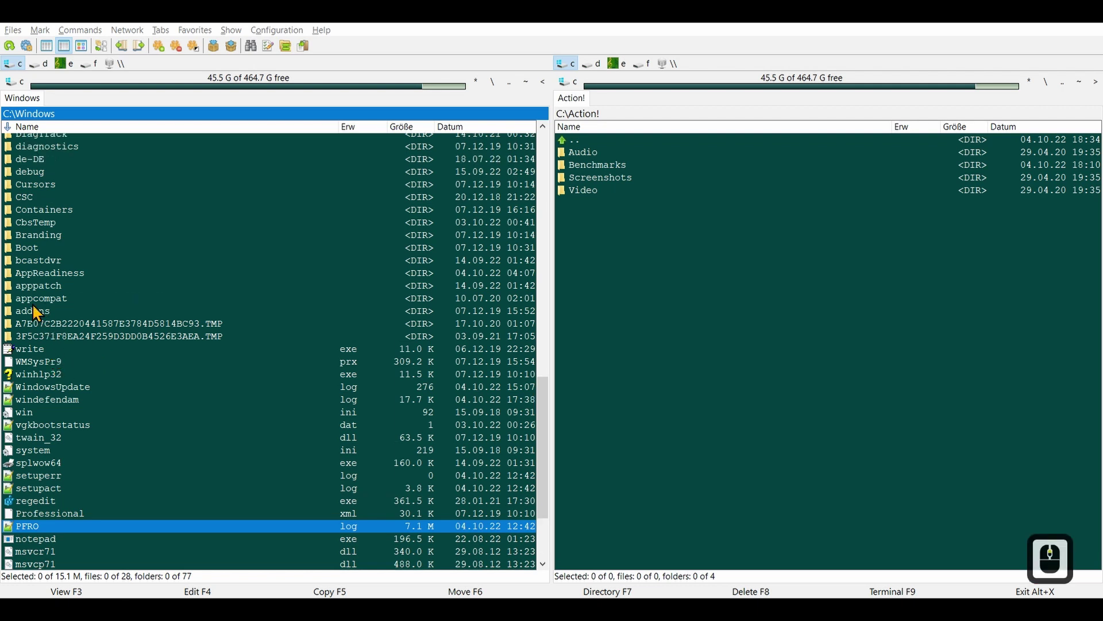
Step: Mark 12 files and 9 folders in C:\Windows for a batch operation toward C:\Action!
right_click(35, 282)
right_click(35, 343)
right_click(38, 409)
right_click(42, 481)
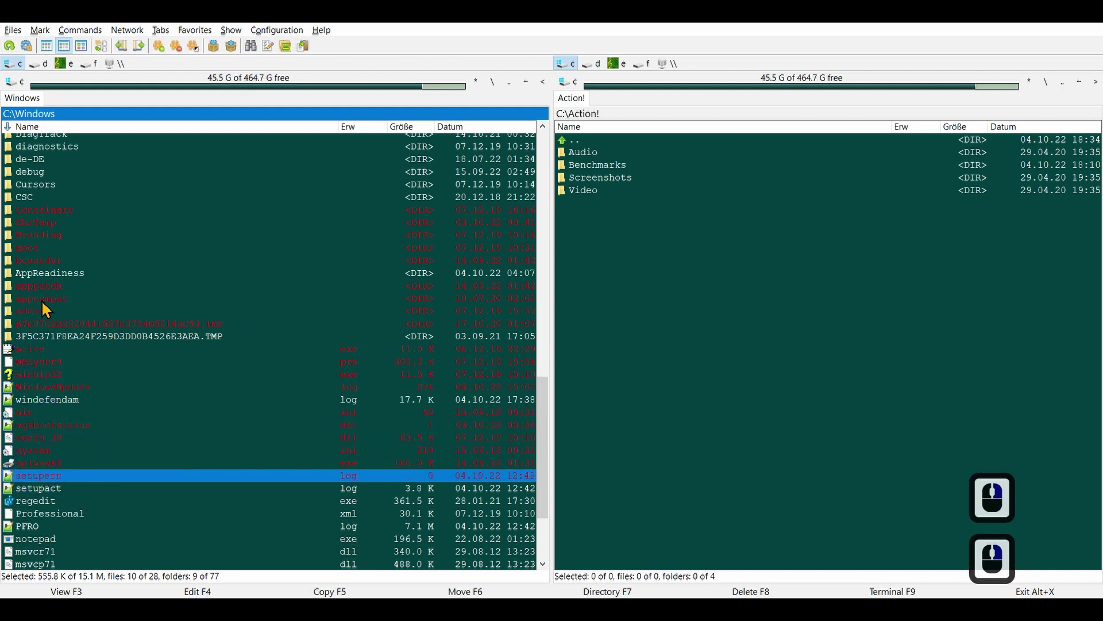
click(208, 57)
click(207, 57)
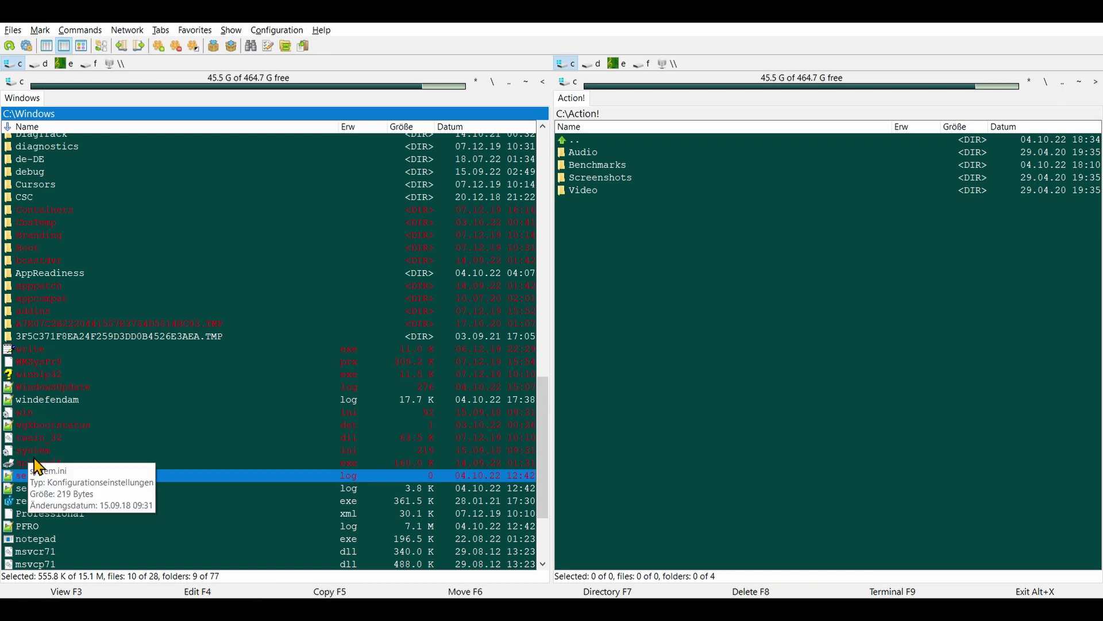
right_click(47, 496)
right_click(53, 527)
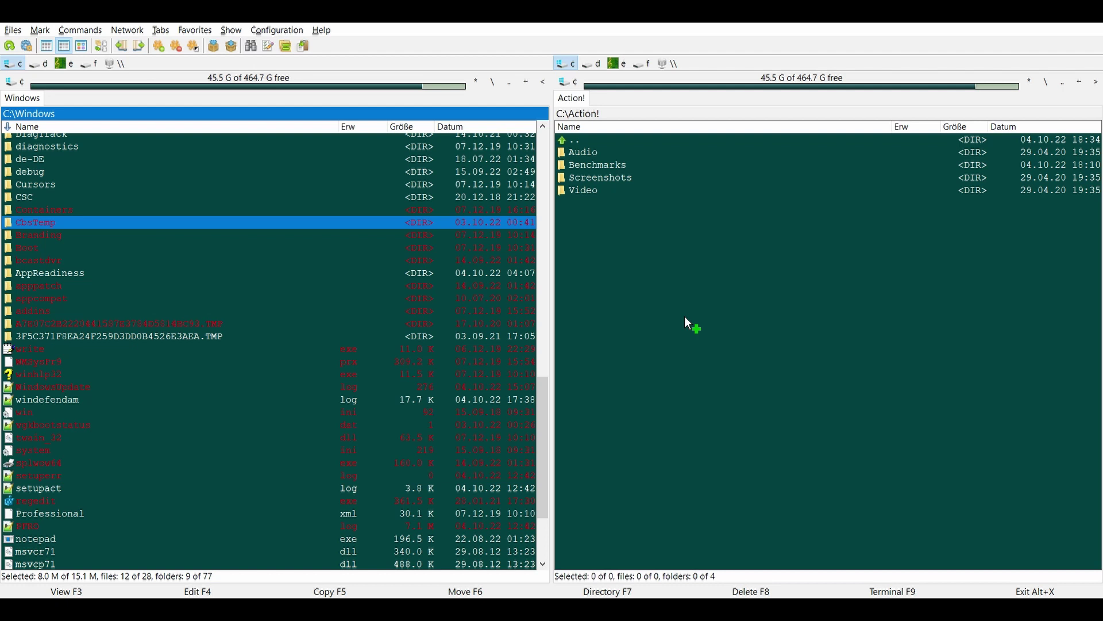
Step: Cancel the copy to Action, then raise move prompts to Action and to C:\Windows\debug without moving anything
click(693, 325)
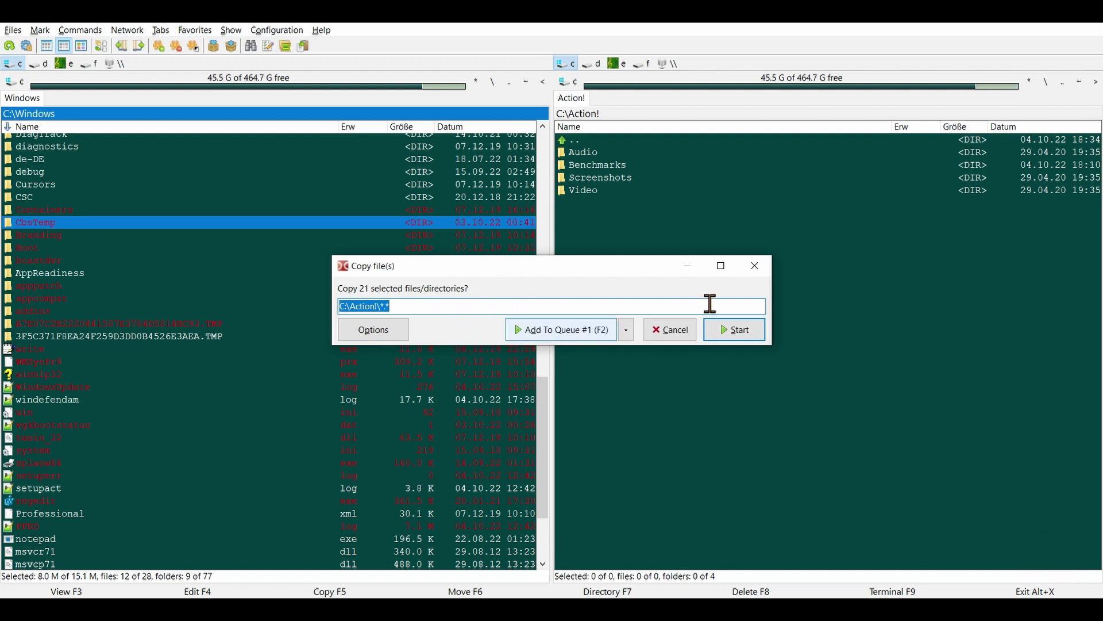
click(757, 280)
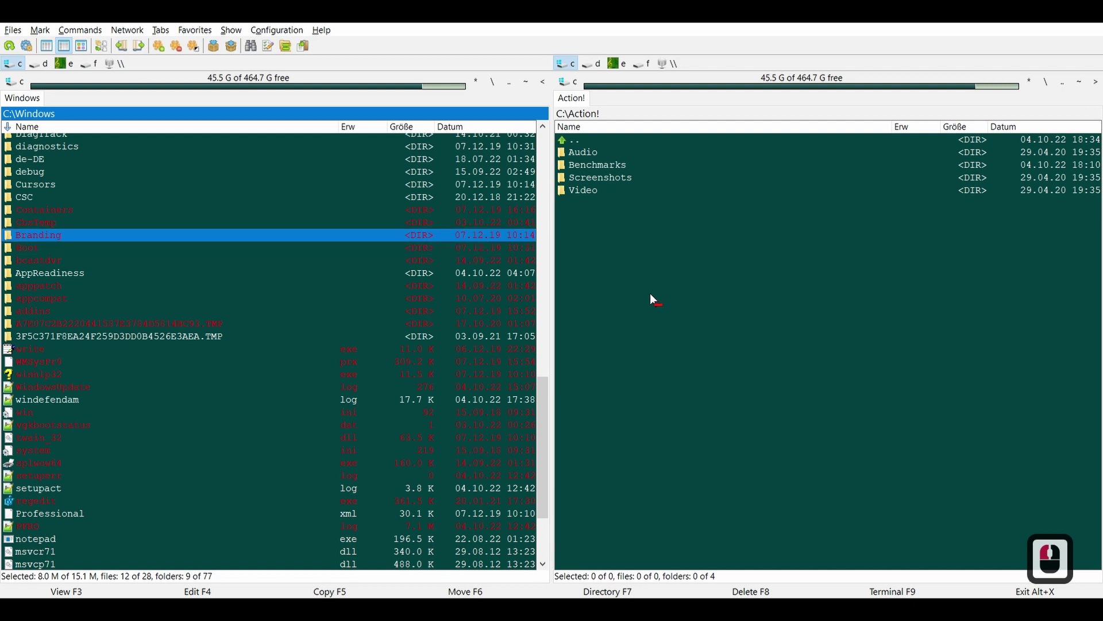
click(659, 305)
right_click(660, 305)
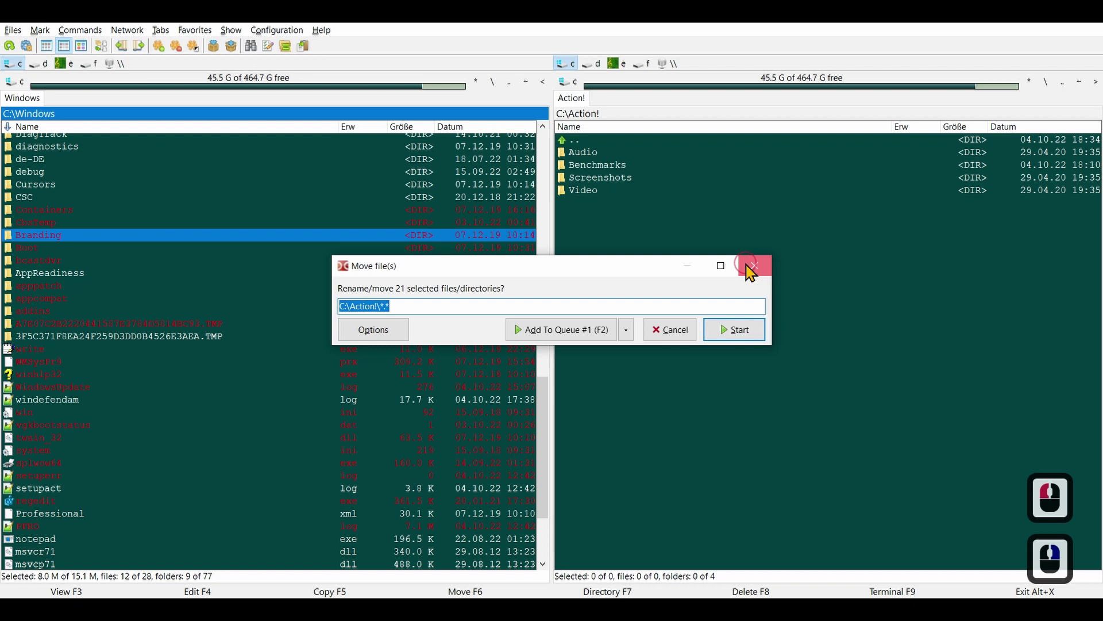
click(673, 253)
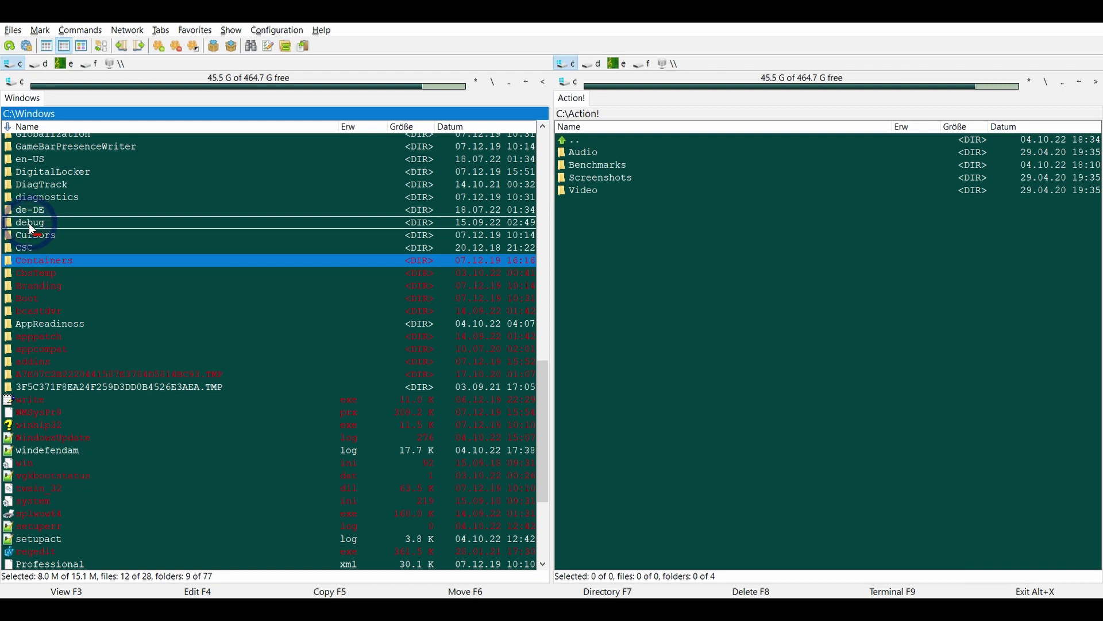
click(42, 235)
right_click(42, 235)
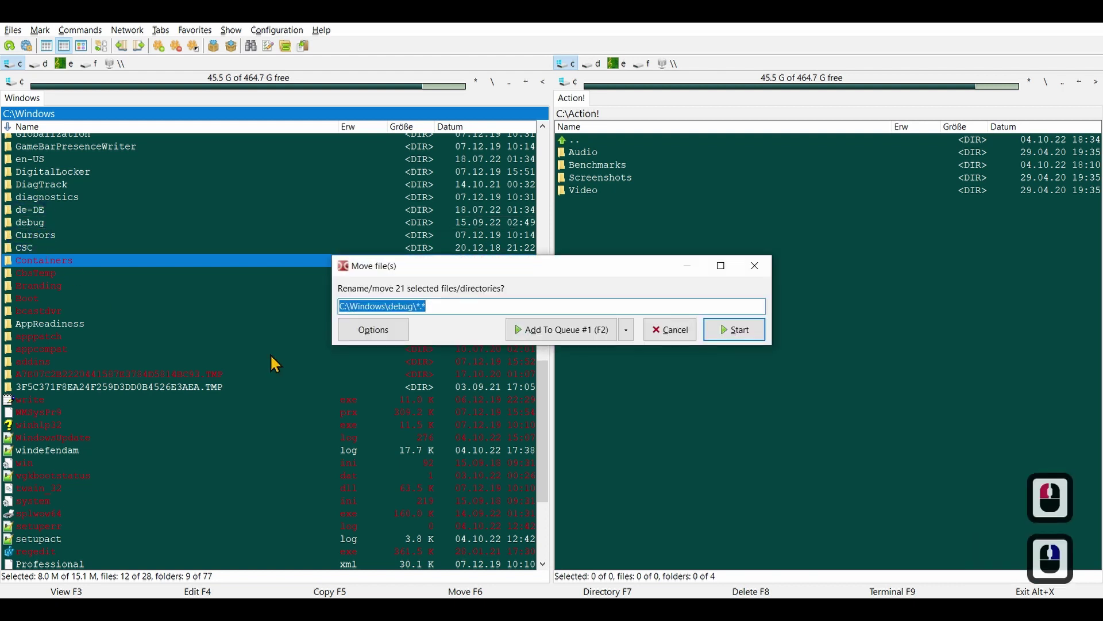
Step: Clear all marks and create a folder named New inside C:\Action!
click(706, 258)
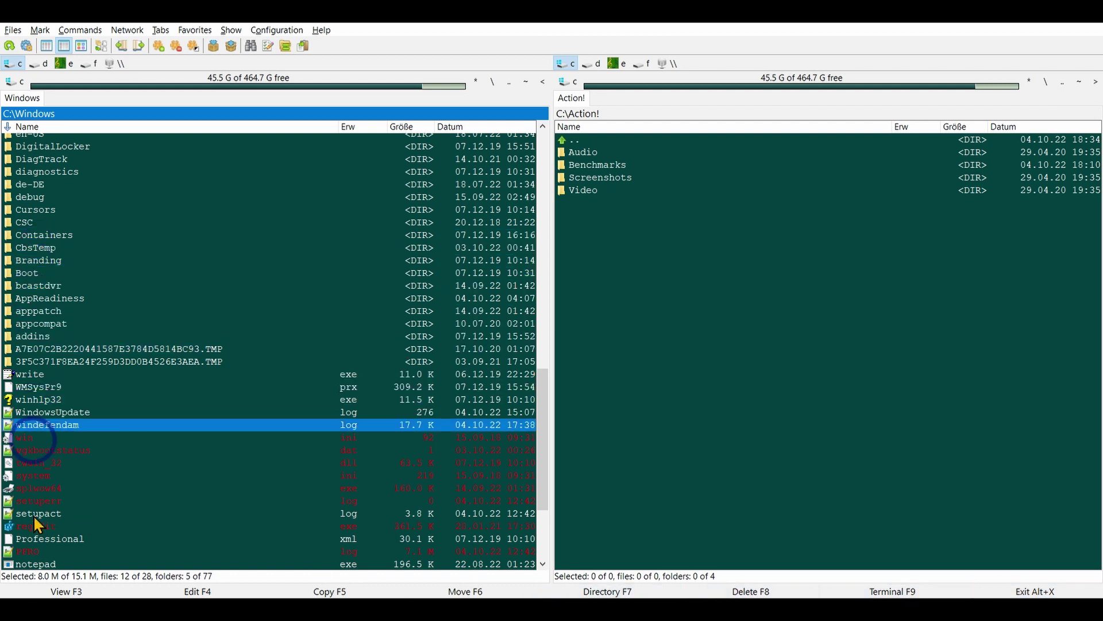
right_click(83, 546)
click(622, 188)
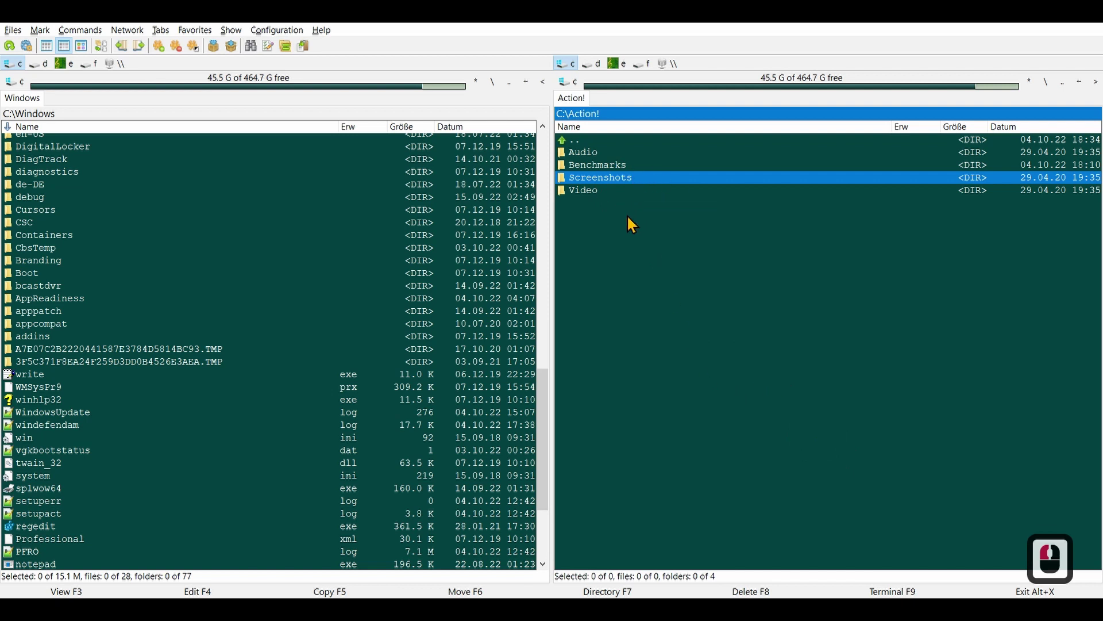
key(F7)
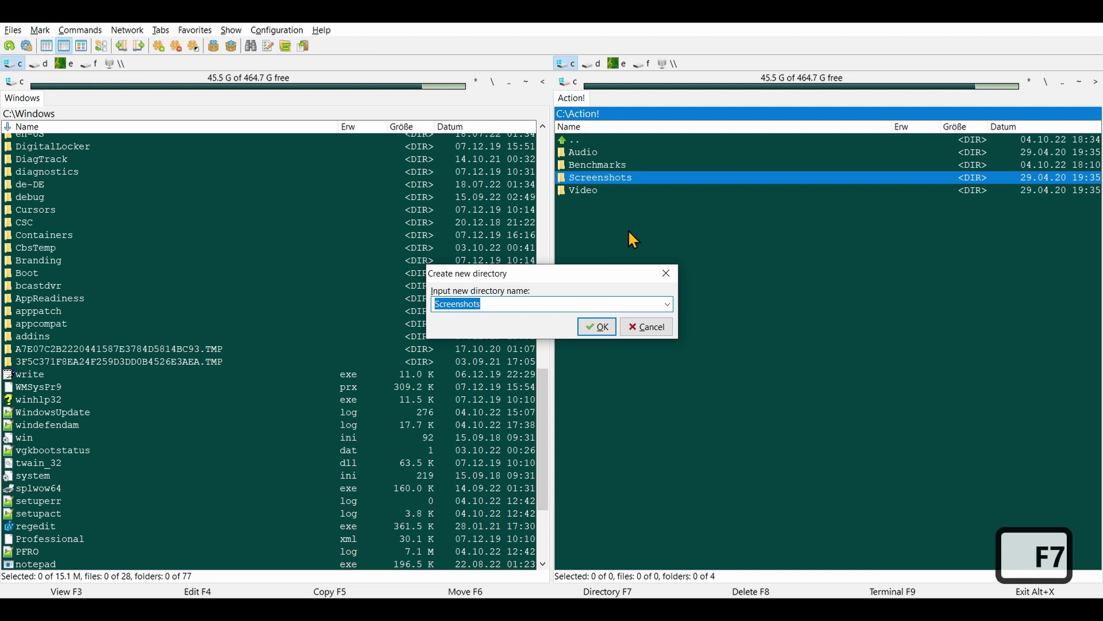
text(nw)
key(Return)
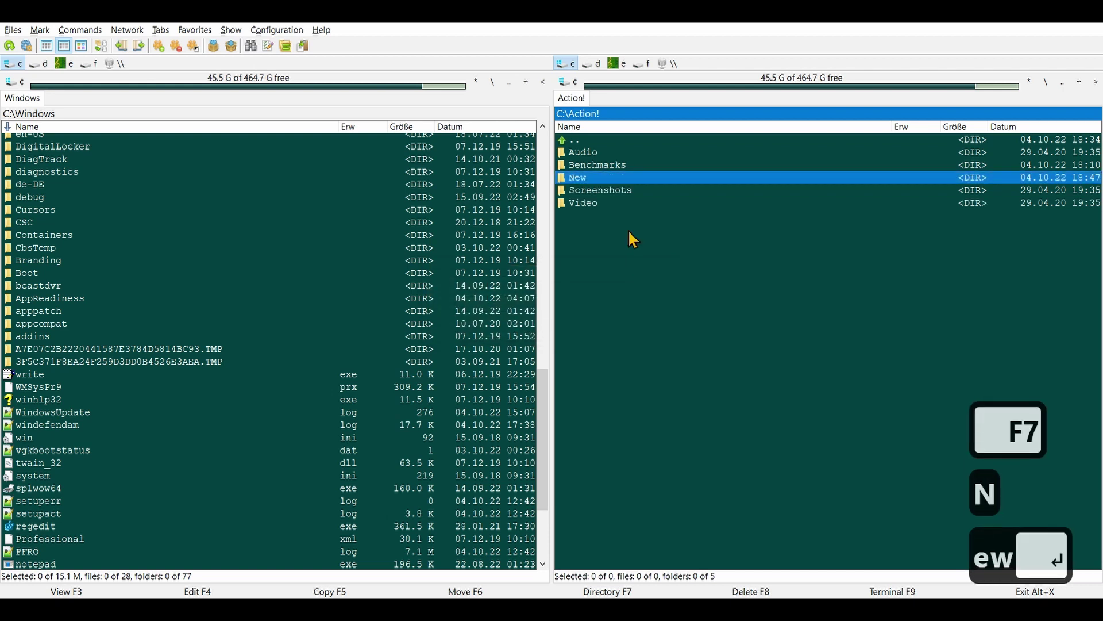
Step: Delete the New folder from C:\Action! again
right_click(597, 184)
key(Delete)
key(Return)
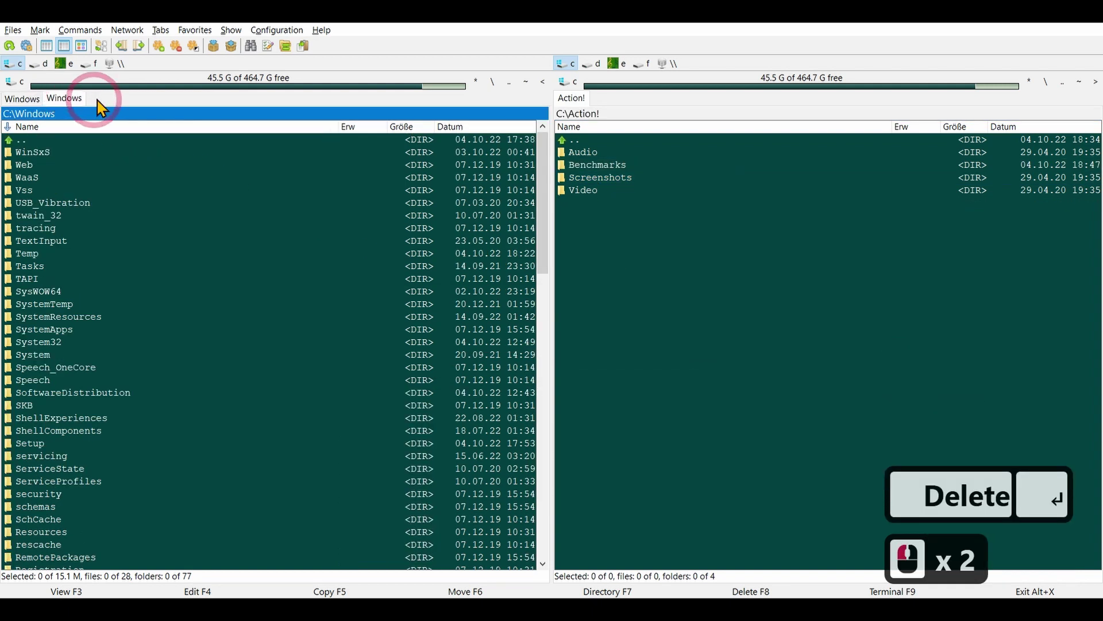
Step: Open extra C:\Windows tabs in the left panel and close them so one remains
click(163, 107)
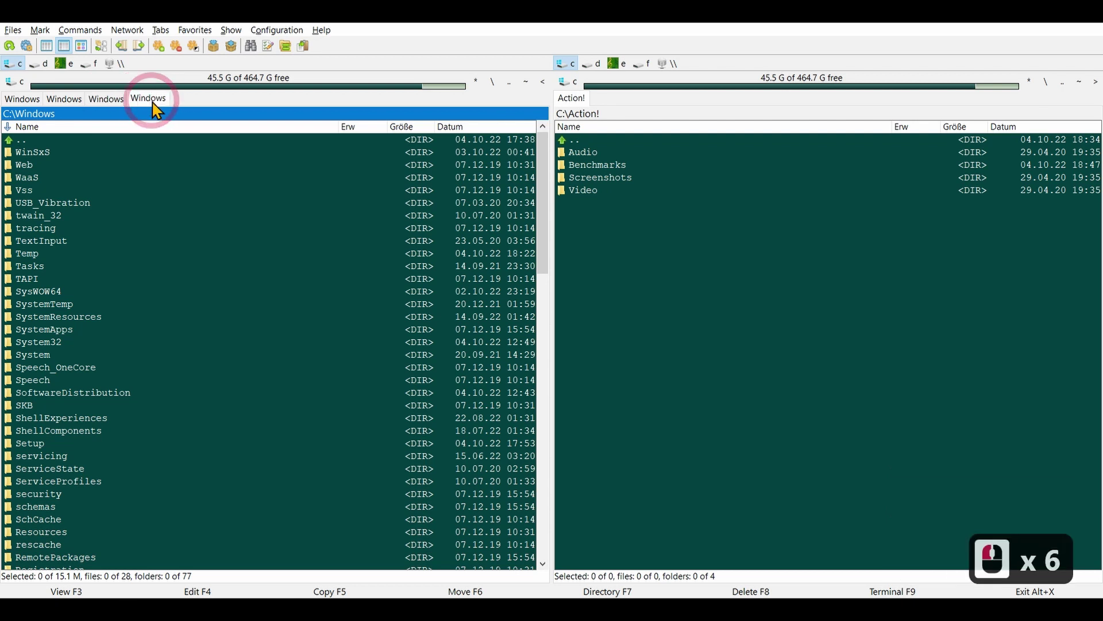
click(157, 108)
click(119, 110)
click(111, 109)
click(95, 108)
double_click(83, 106)
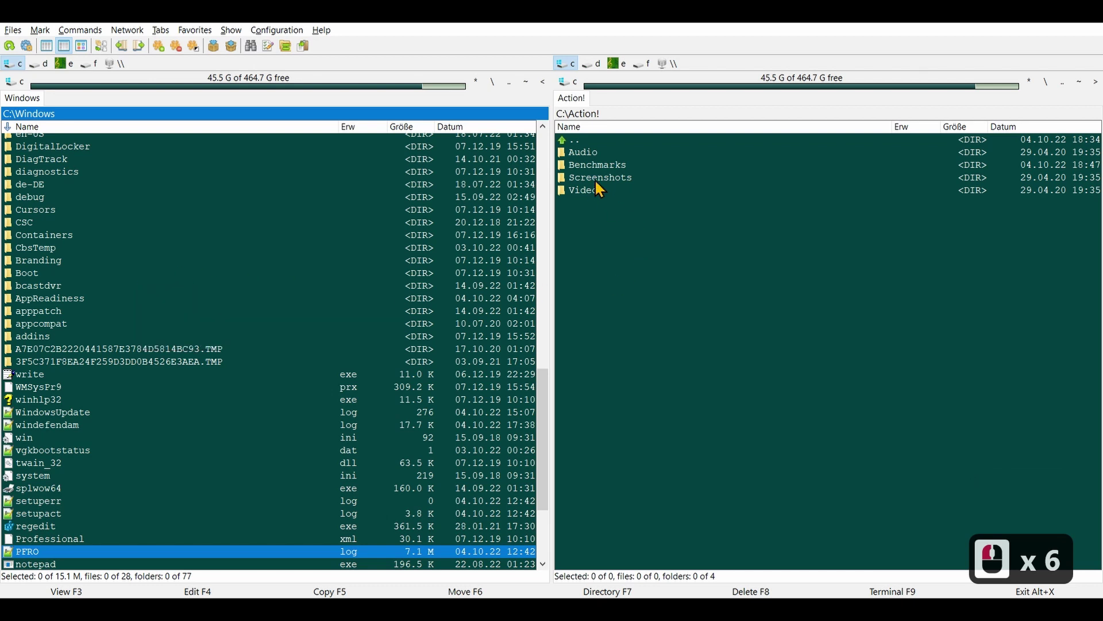
Step: Alternate between the Windows and Action panels, then enter the Benchmarks folder on the right
click(600, 187)
click(678, 121)
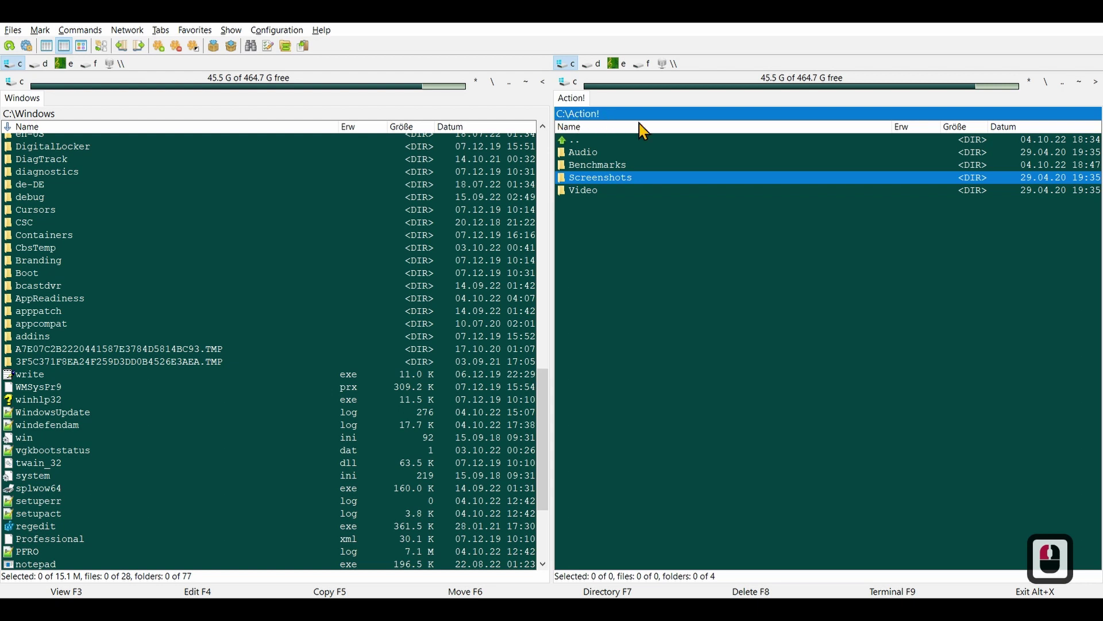
click(107, 225)
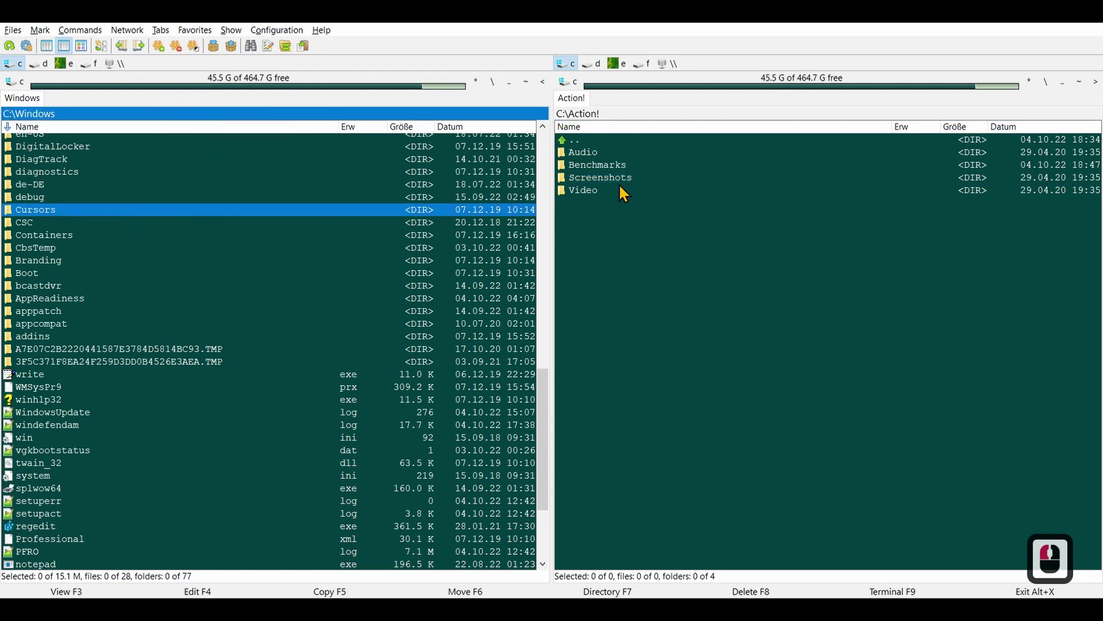
click(625, 183)
click(85, 249)
click(598, 189)
click(97, 255)
click(601, 184)
click(599, 171)
click(602, 181)
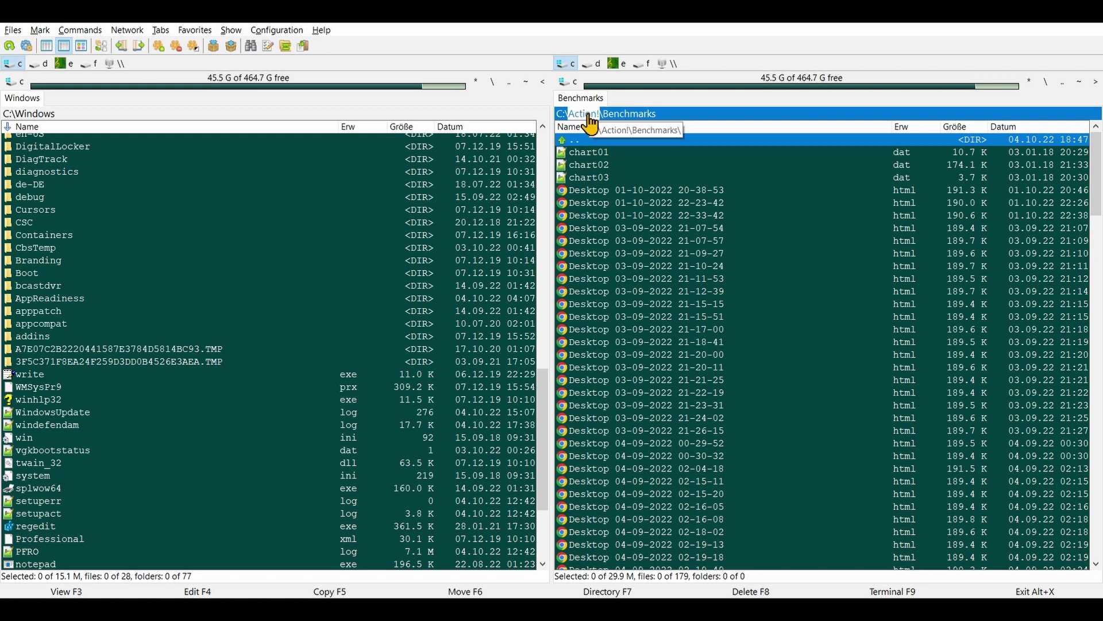
Step: Return to C:\Action!, browse the directory hotlist, and sort C:\Windows ascending by name
click(593, 123)
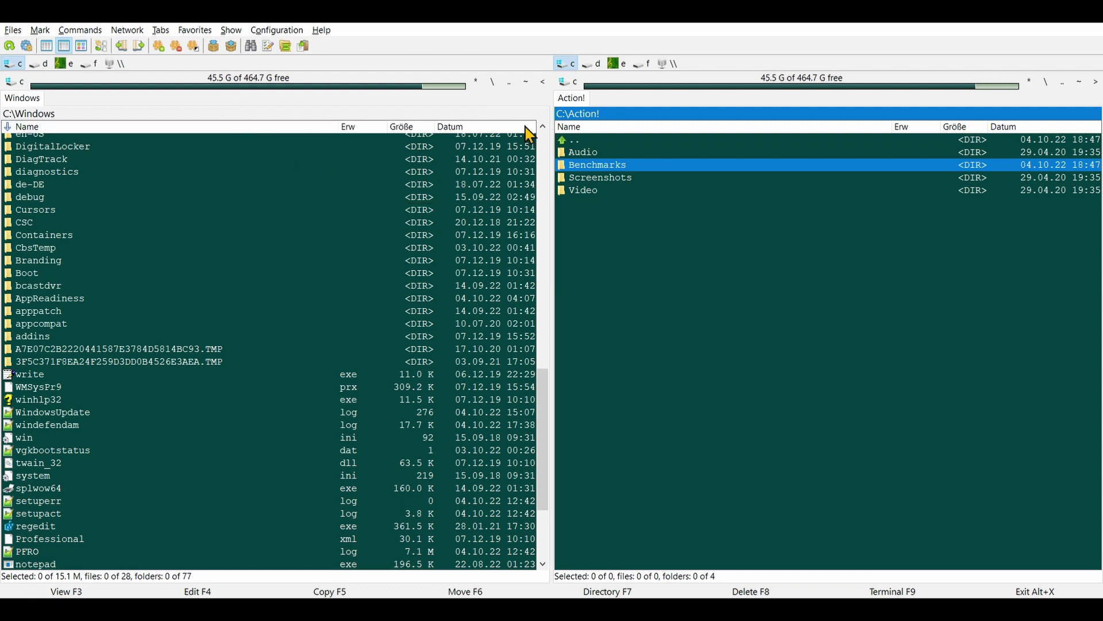
click(485, 95)
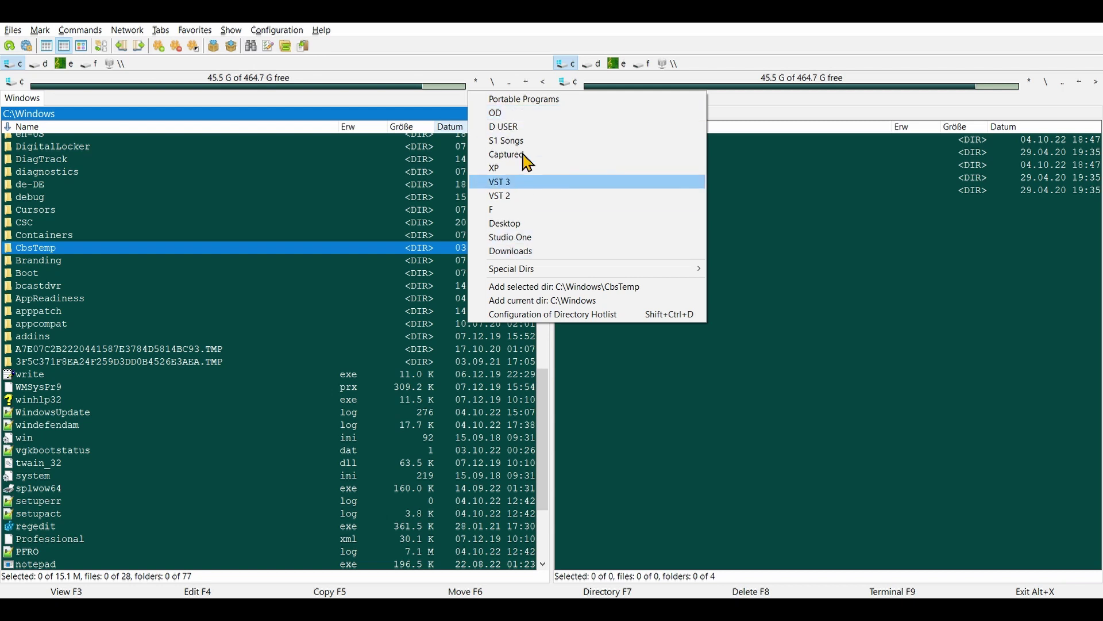
click(72, 168)
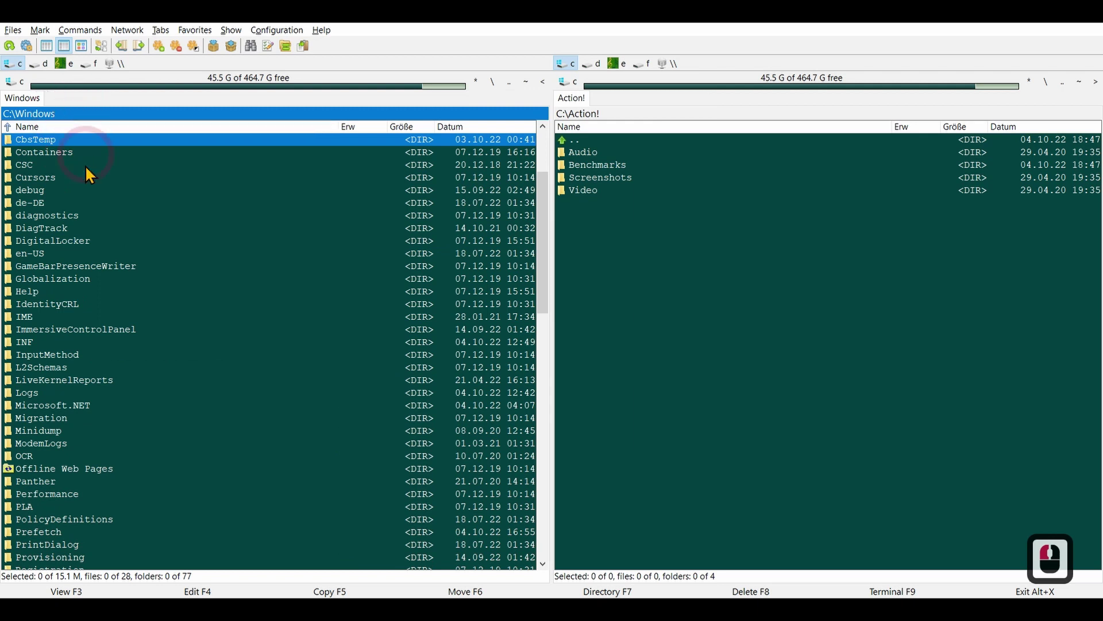
scroll(down, 3)
scroll(down, 3)
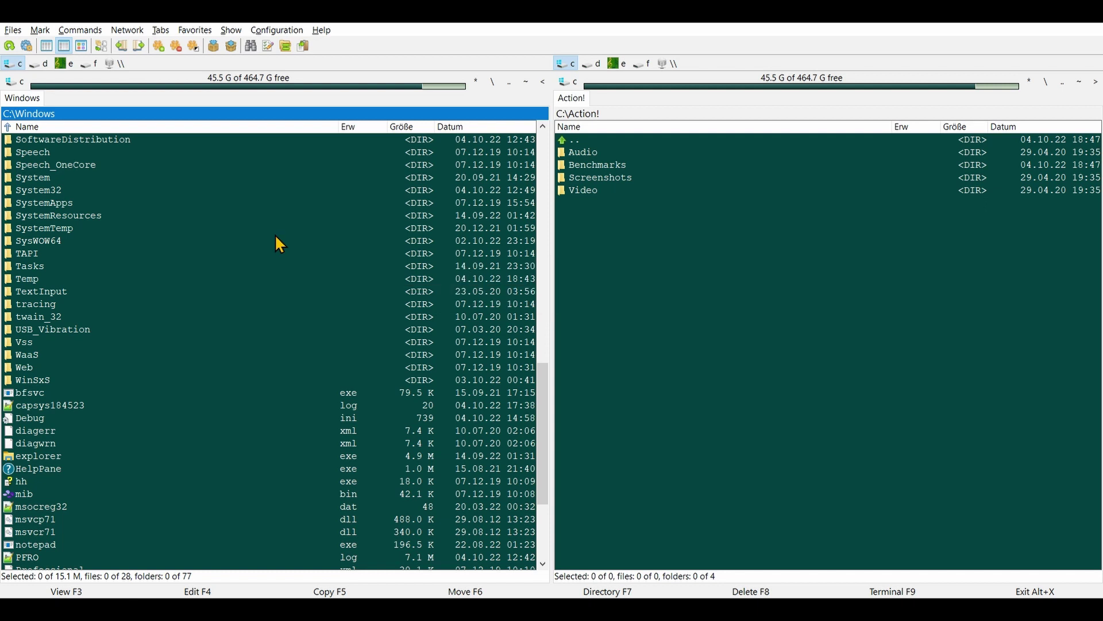
middle_click(281, 244)
middle_click(281, 243)
middle_click(281, 243)
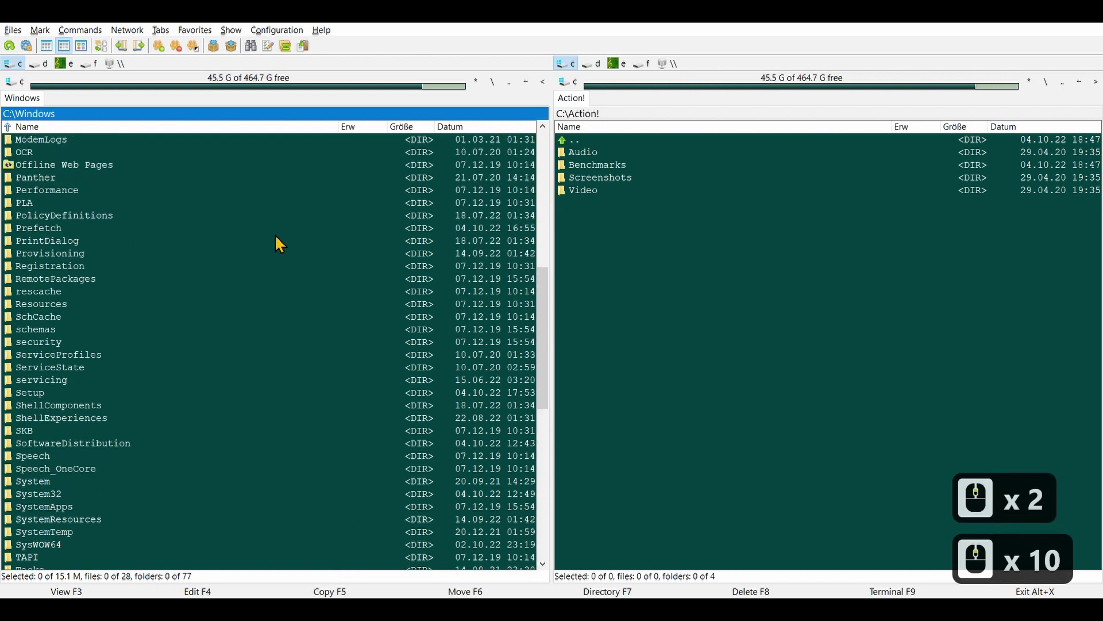